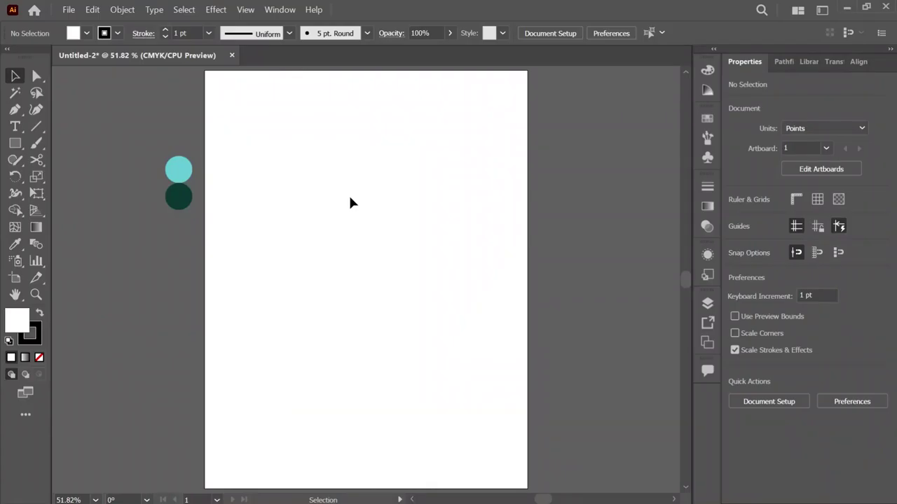
- Draw a column of alternating teal and white squares down the left edge and Alt-drag a copy beside it
click(330, 200)
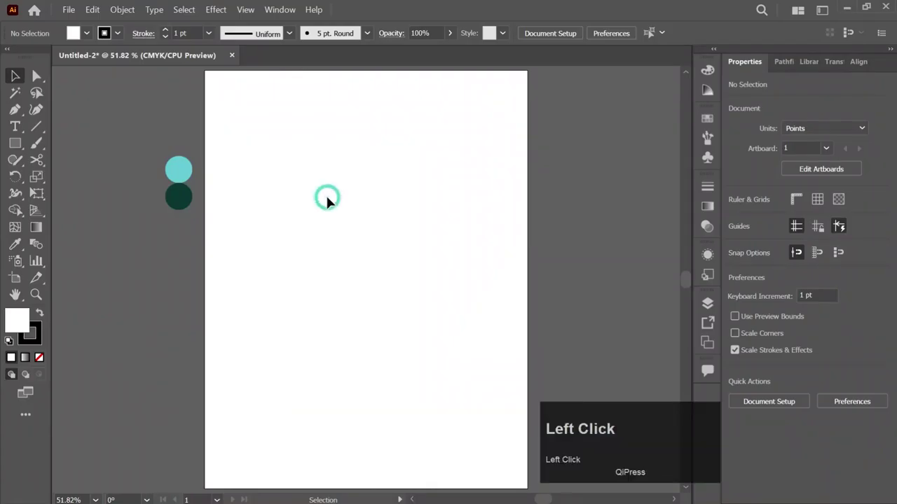
key(m)
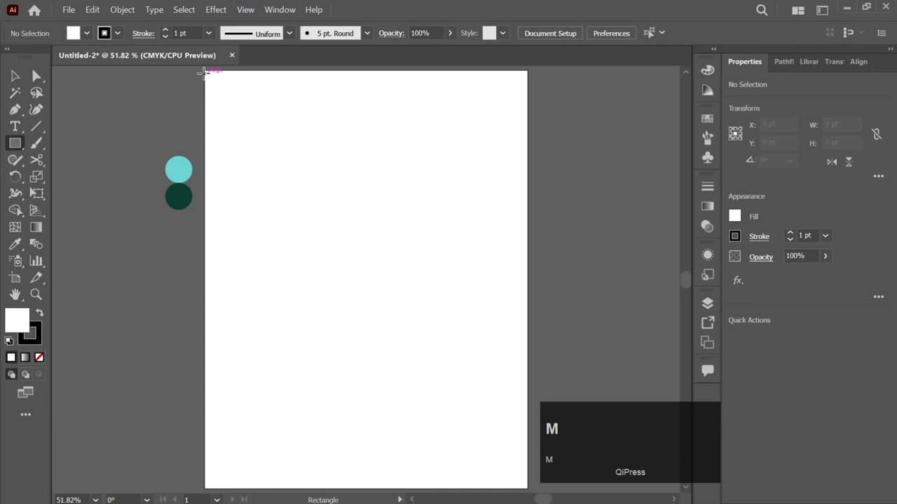
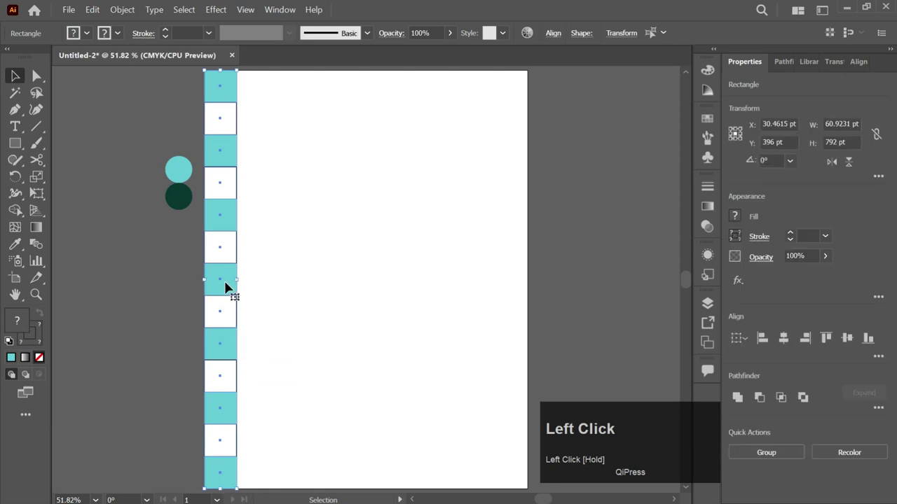
drag(228, 284, 317, 261)
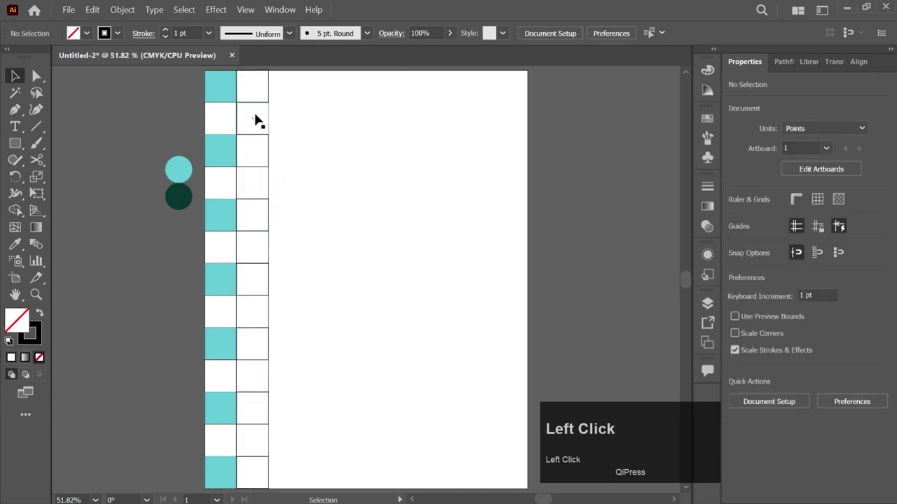
- Colour alternate second-column squares dark green, repeat the column pair across the artboard and select all
click(257, 188)
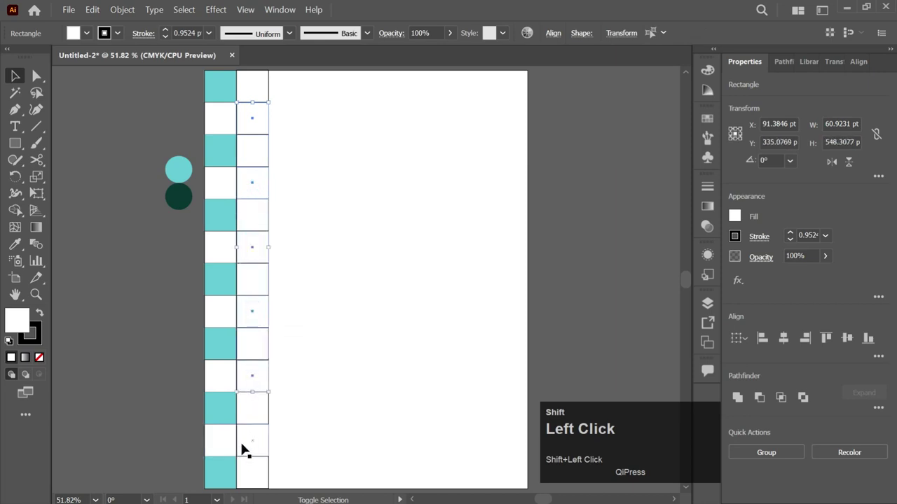
key(i)
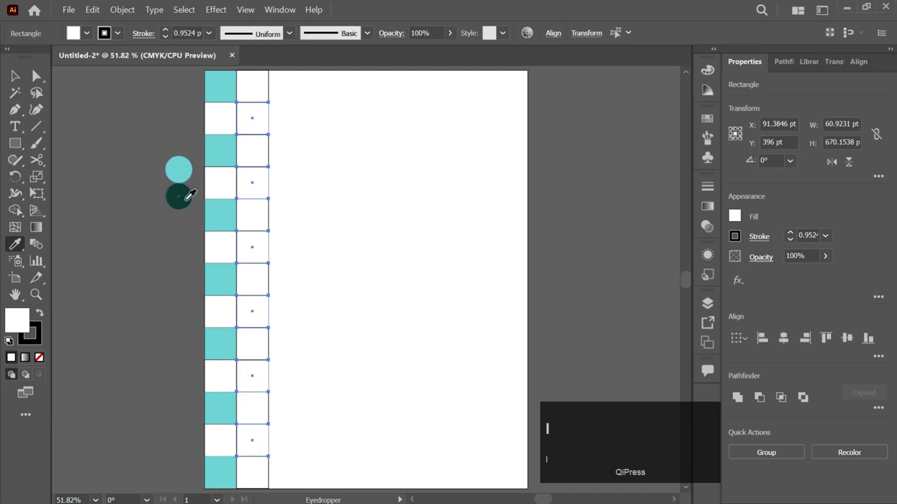
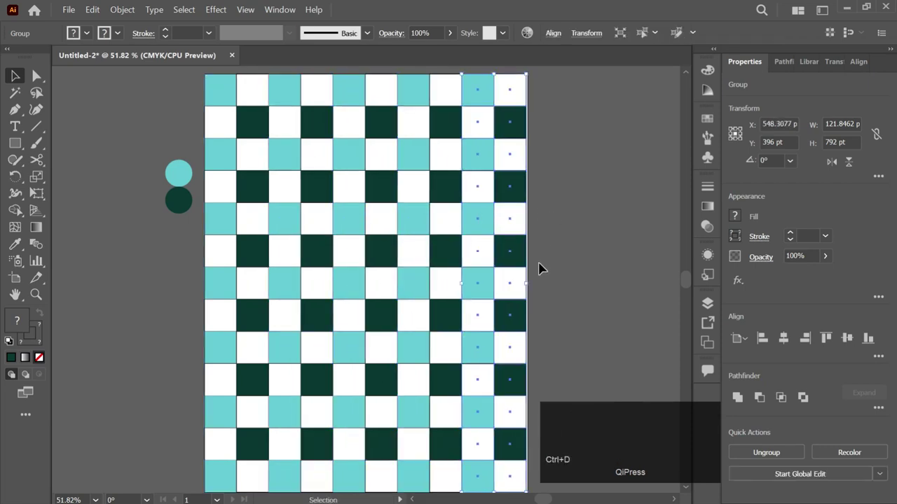
key(ctrl+d)
key(ctrl+a)
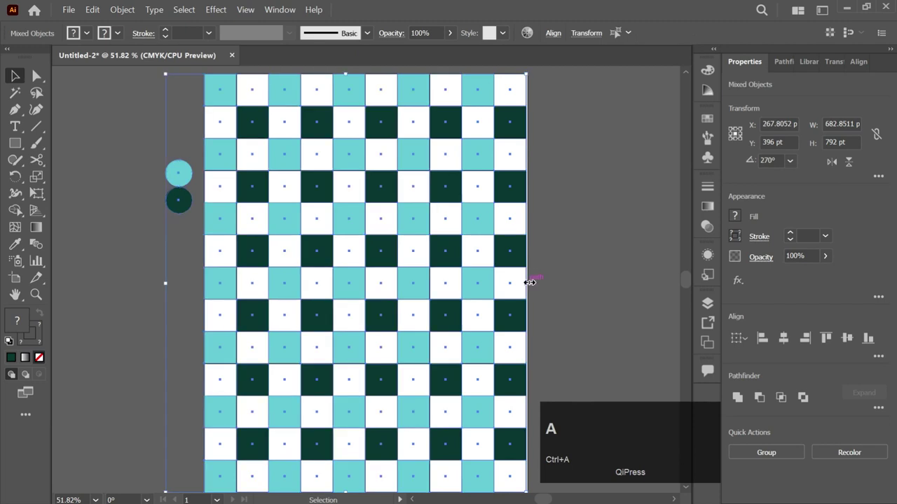
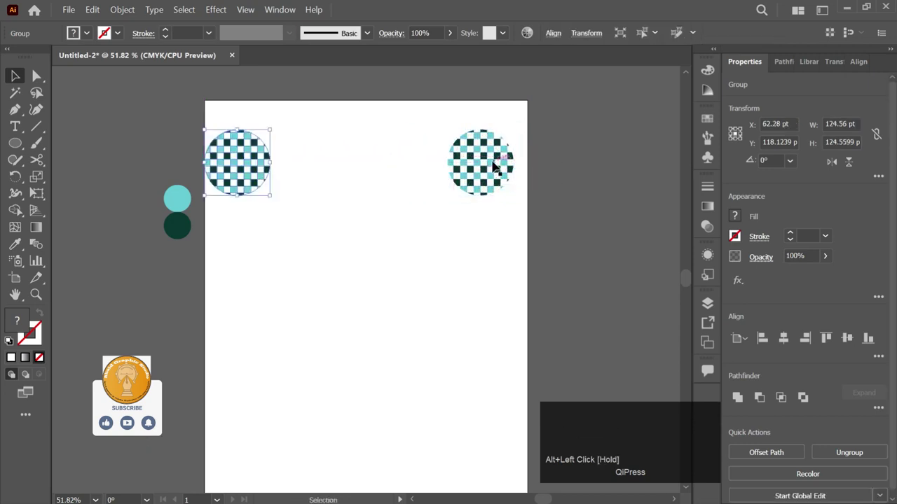
- Place the second circle at the right edge and blend the two checkerboard circles together
drag(499, 162, 471, 167)
key(ctrl+alt+b)
drag(394, 251, 741, 232)
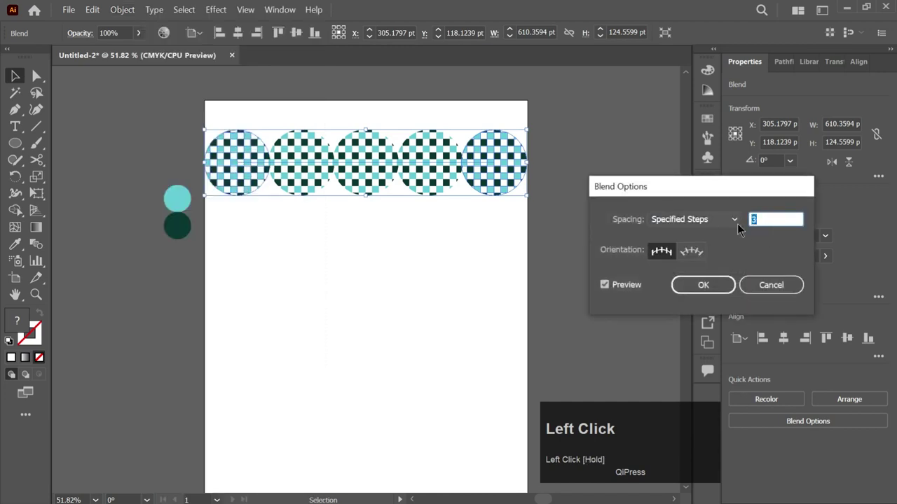
- Set the blend to 500 specified steps so the circles merge into a continuous striped bar
key(5)
text(500)
click(722, 295)
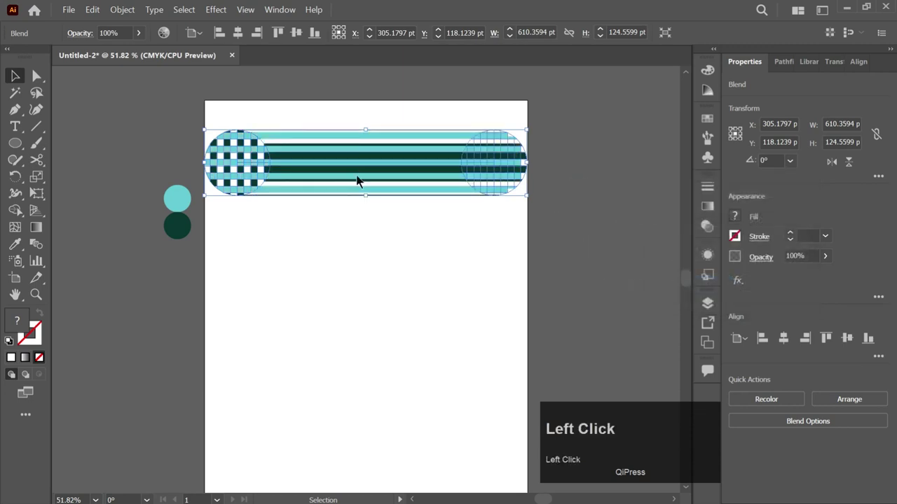
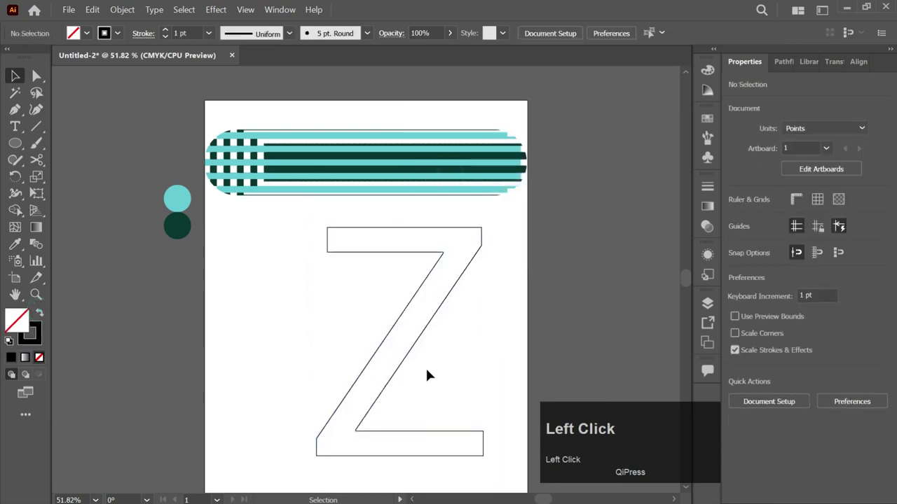
- Delete anchor points of the Z outline until only a single thin Z-shaped line remains
key(a)
click(360, 432)
key(Delete)
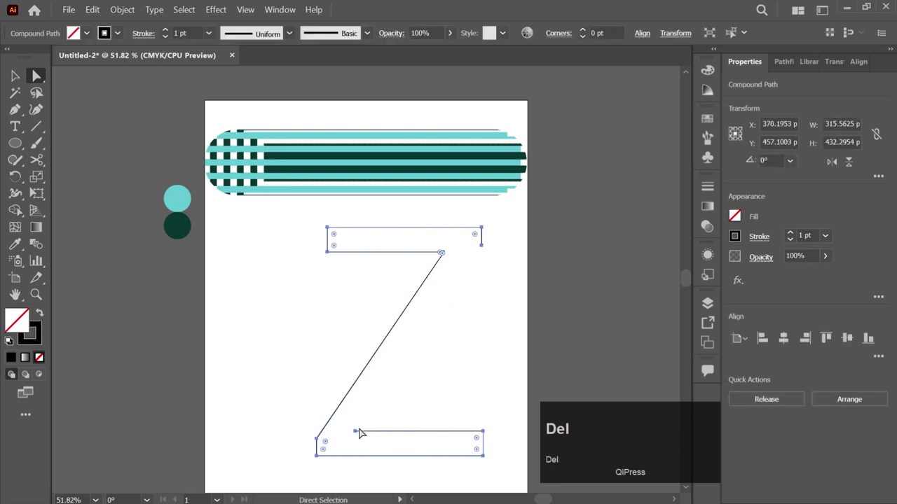
key(Delete)
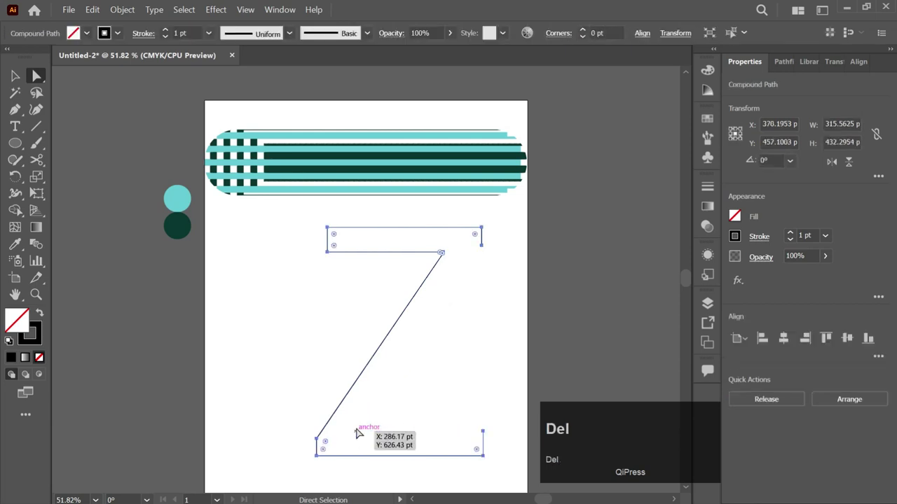
click(486, 258)
key(Delete)
click(332, 234)
key(Delete)
click(488, 439)
click(490, 435)
key(Delete)
- Drag the Z line's top-left anchor further left to lengthen its top stroke, then select the whole path
key(v)
click(454, 370)
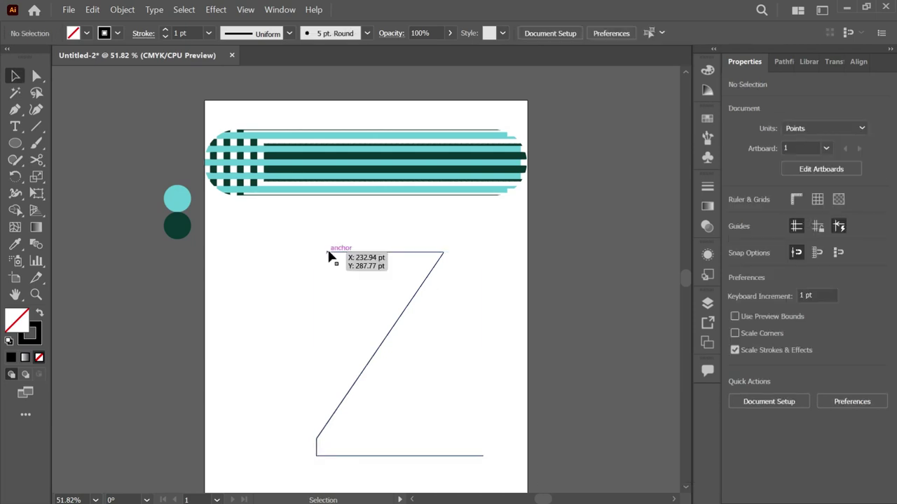
click(334, 253)
key(a)
drag(332, 253, 438, 377)
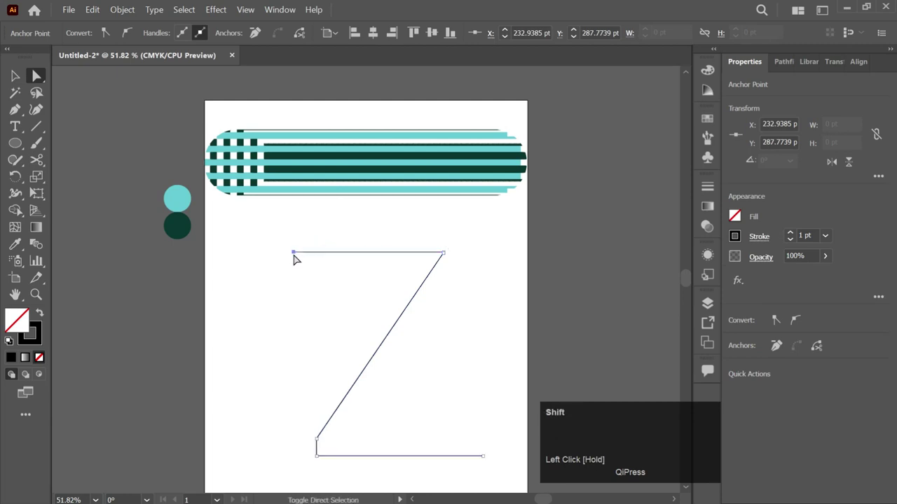
key(v)
click(441, 358)
- Replace the blend's spine with the Z path and move the striped letter Z up to centre it on the artboard
right_click(411, 295)
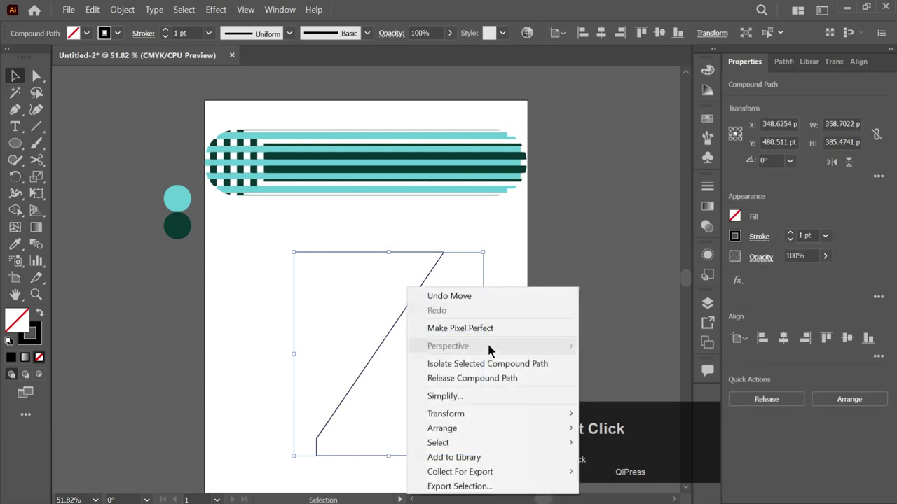
drag(474, 382, 126, 11)
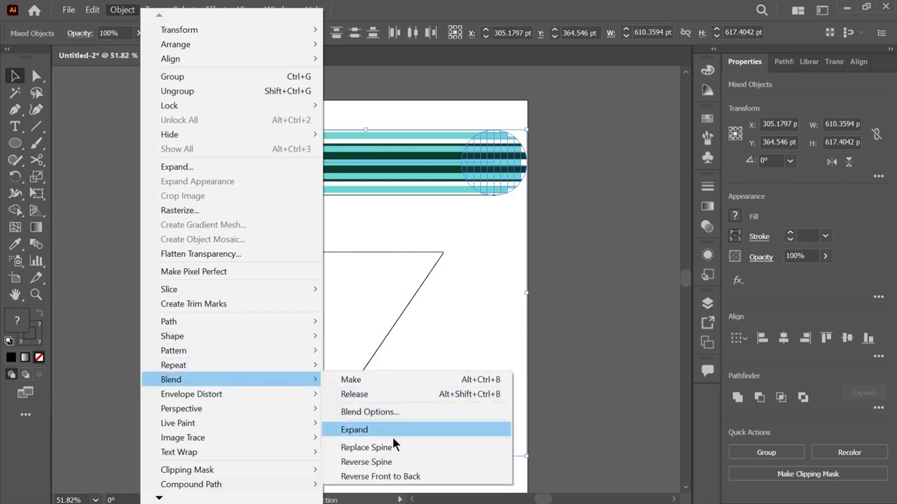
drag(391, 449, 572, 291)
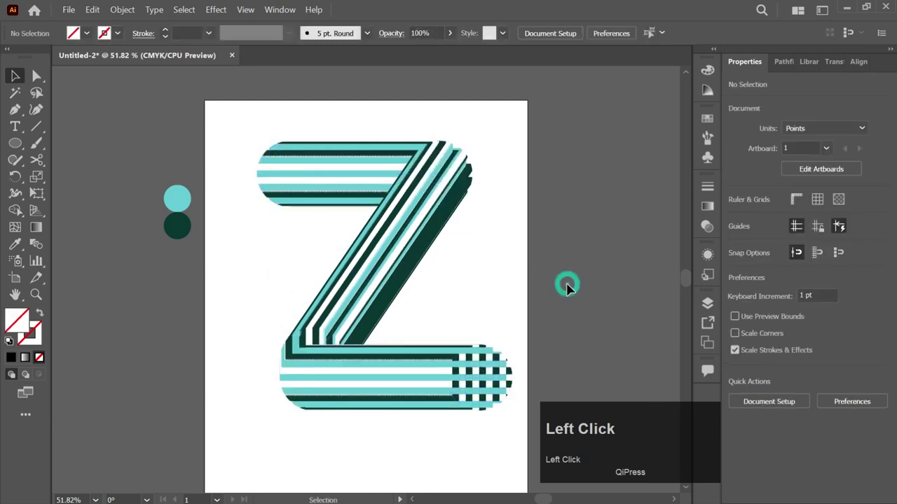